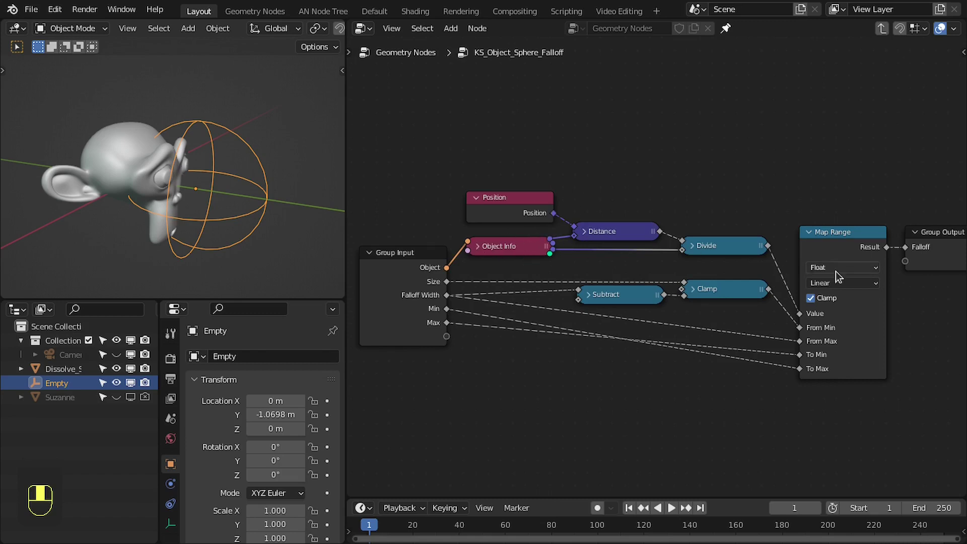
Leave the KS_Object_Sphere_Falloff group and add a Delete Geometry node on Suzanne's mesh.
click(400, 269)
drag(406, 269, 504, 325)
key(Tab)
drag(504, 325, 671, 182)
middle_click(670, 181)
Drive Delete Geometry's Selection with a Greater Than (B 0.4) on the falloff and inspect the hole.
click(692, 185)
middle_click(696, 185)
drag(703, 170, 591, 323)
middle_click(591, 323)
drag(676, 338, 632, 325)
key(ctrl+space)
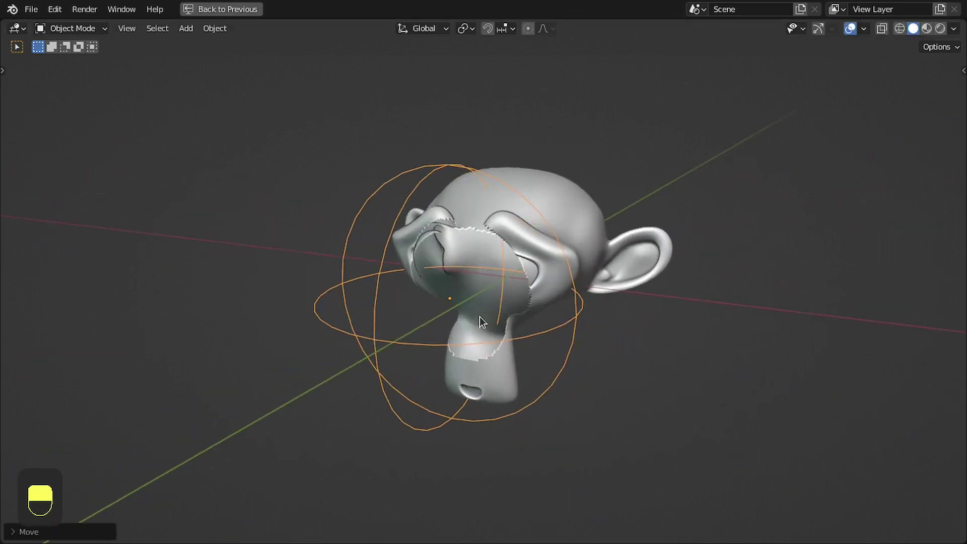
Add Distribute Points on Faces from Object Info geometry and Join Geometry before Group Output.
key(ctrl+space)
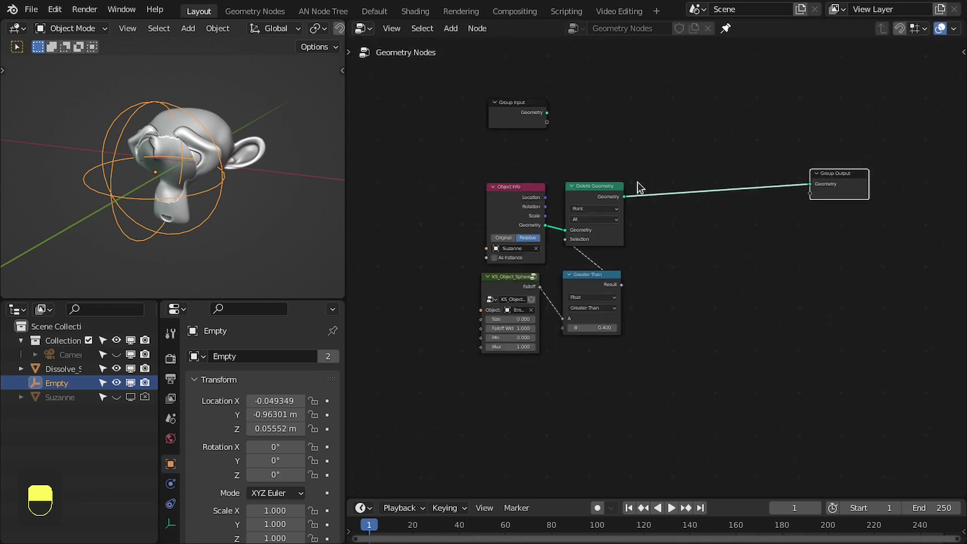
key(ctrl+space)
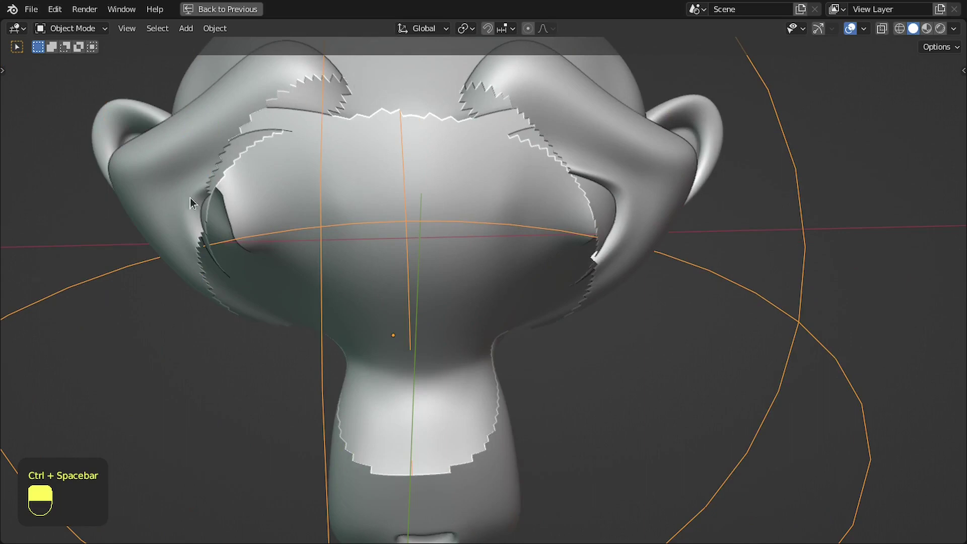
middle_click(455, 353)
key(ctrl+space)
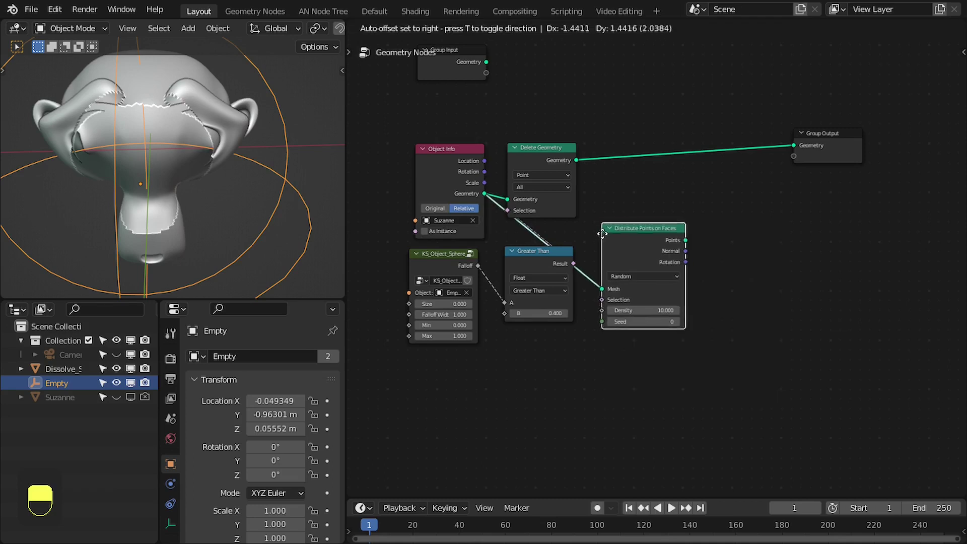
drag(626, 244, 564, 116)
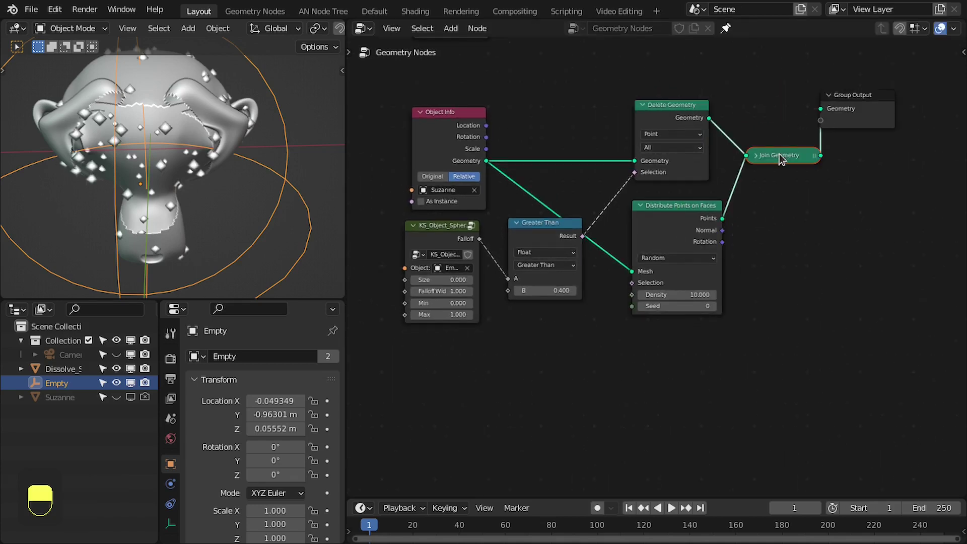
key(shift+e)
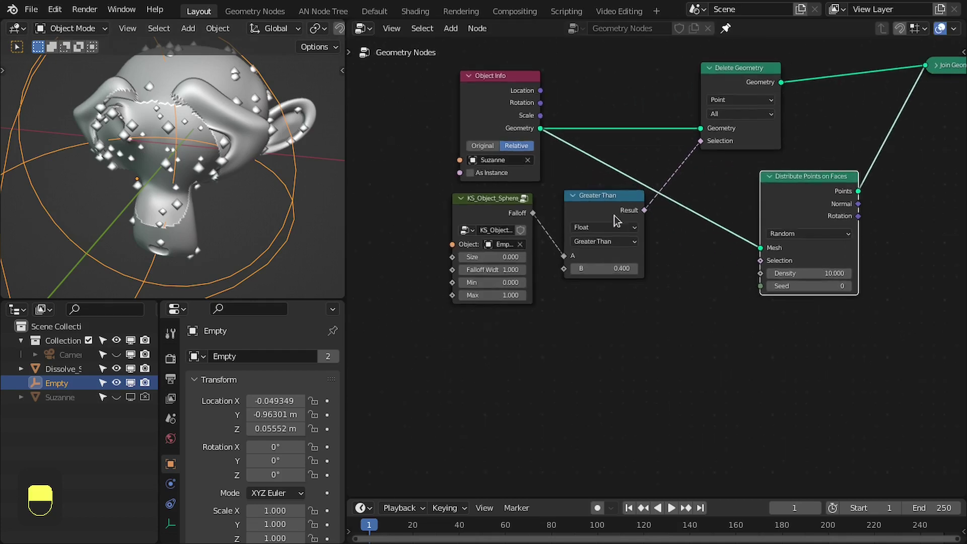
Combine Less Than 0.4 and Greater Than 0.15 with And into Selection; Delete threshold 0.35, Density 219.3.
key(ctrl+shift+d)
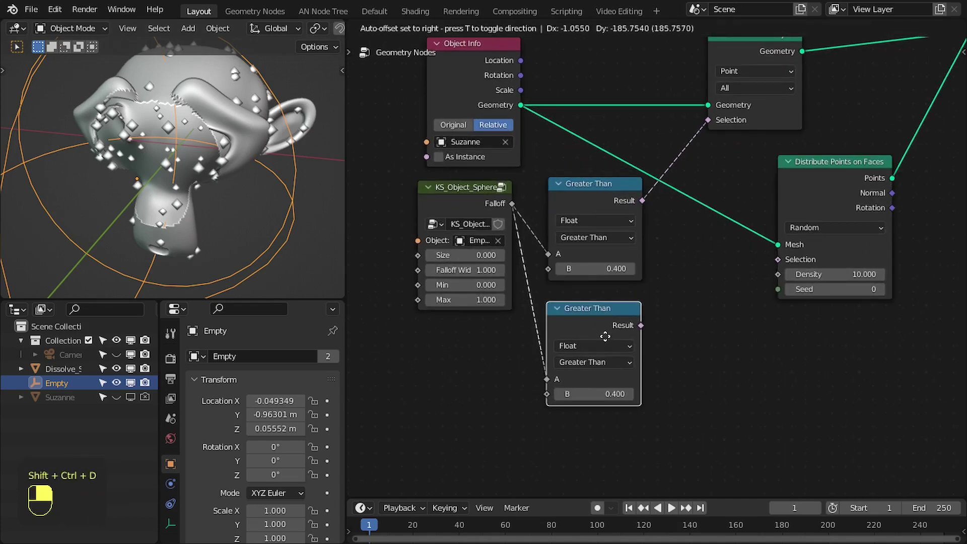
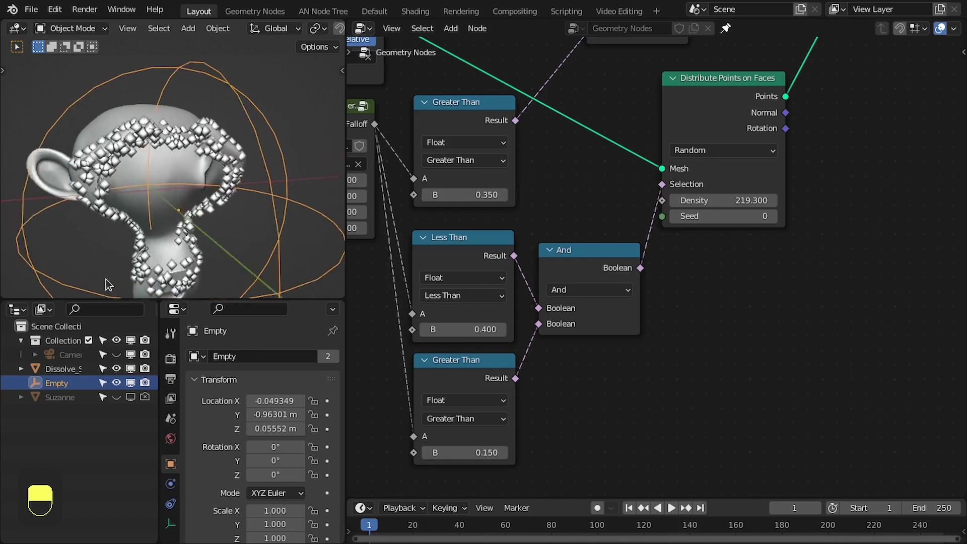
key(ctrl+space)
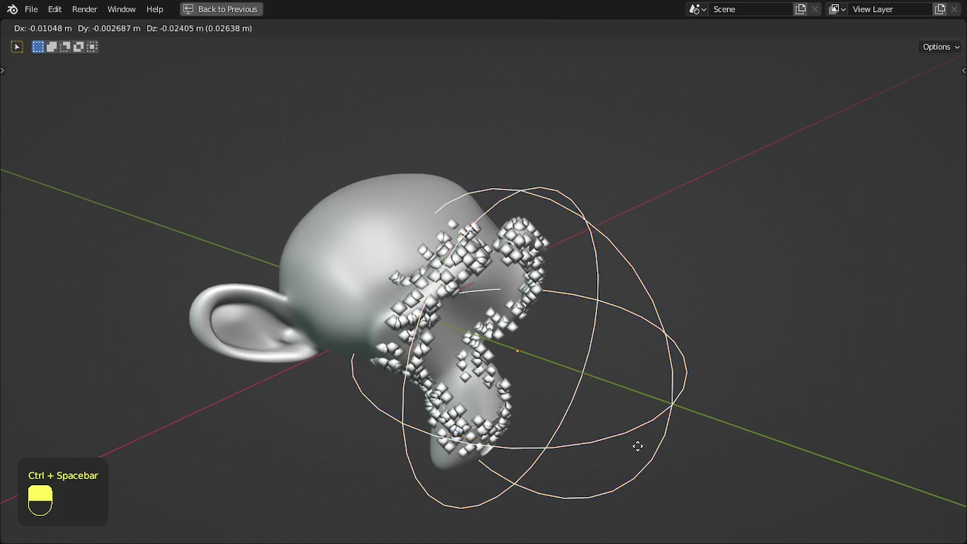
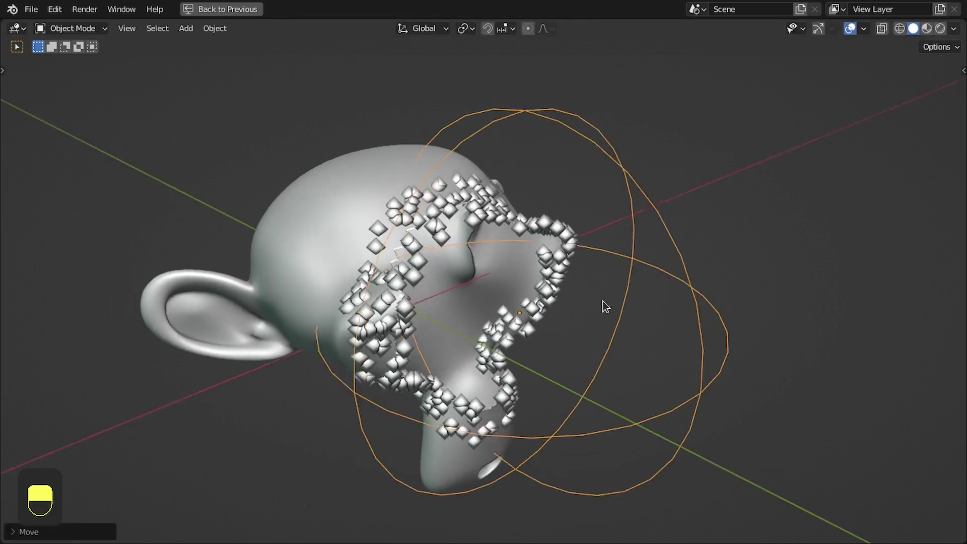
Insert Instance on Points with a 4-vertex Cylinder at scale 0.1, rotated by Align Euler to Vector (Z) from Normal.
key(ctrl+space)
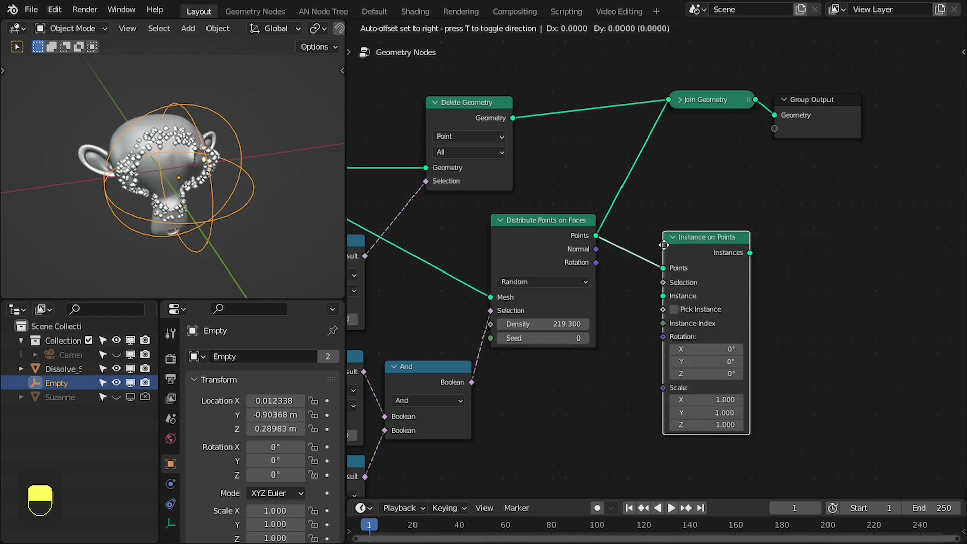
drag(695, 242, 650, 232)
key(shift+e)
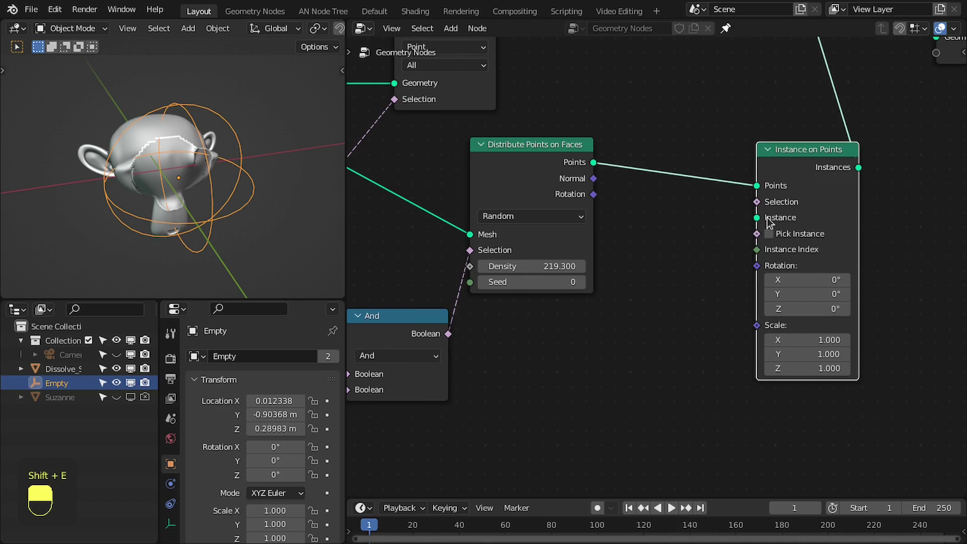
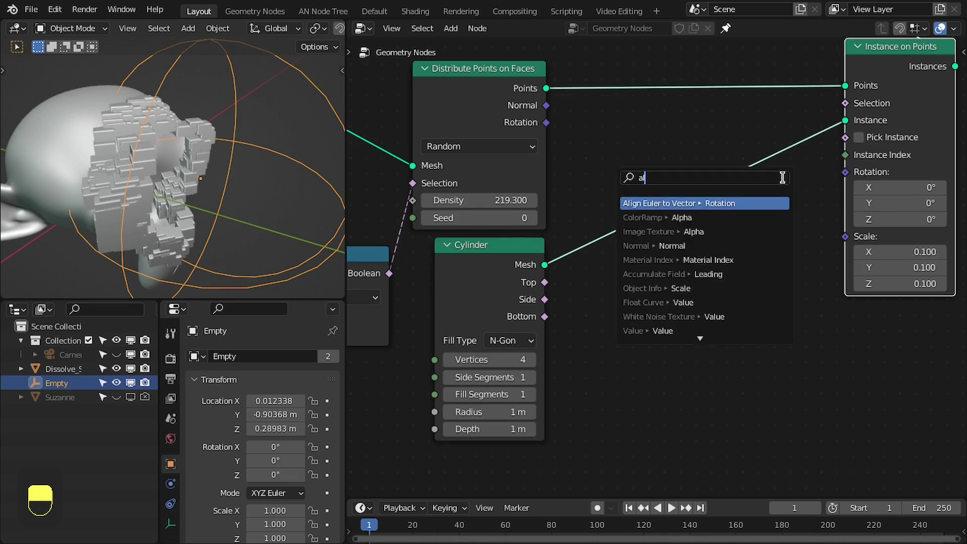
Set the Align Euler to Vector Factor to 1.0 and frame the node tree.
click(824, 178)
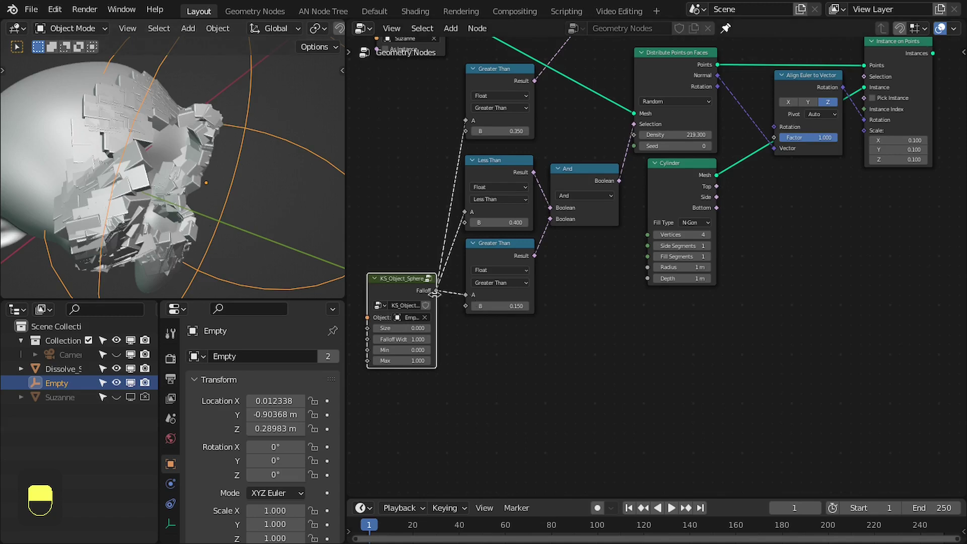
Map the falloff to 0–0.15, multiply by a Random Value (0.2–1) and feed Instance on Points Scale.
click(437, 298)
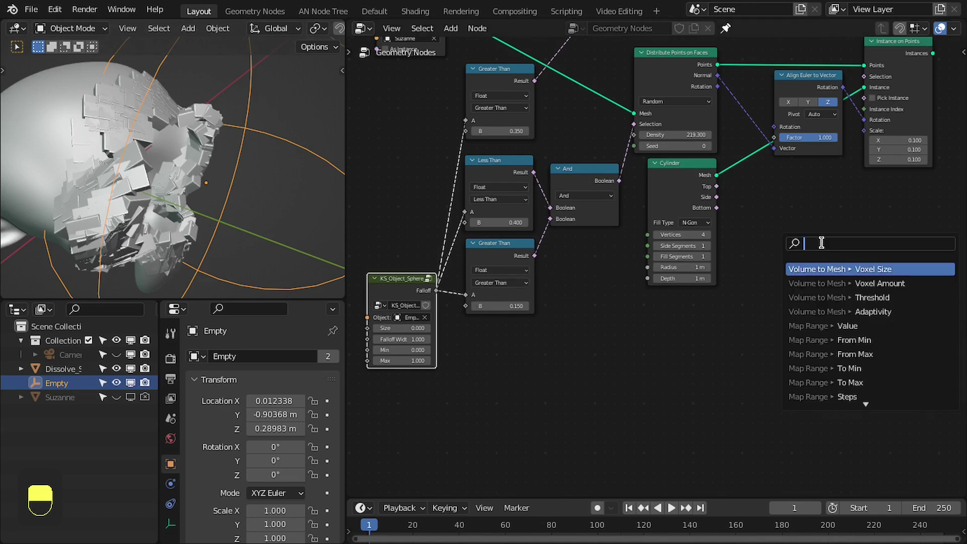
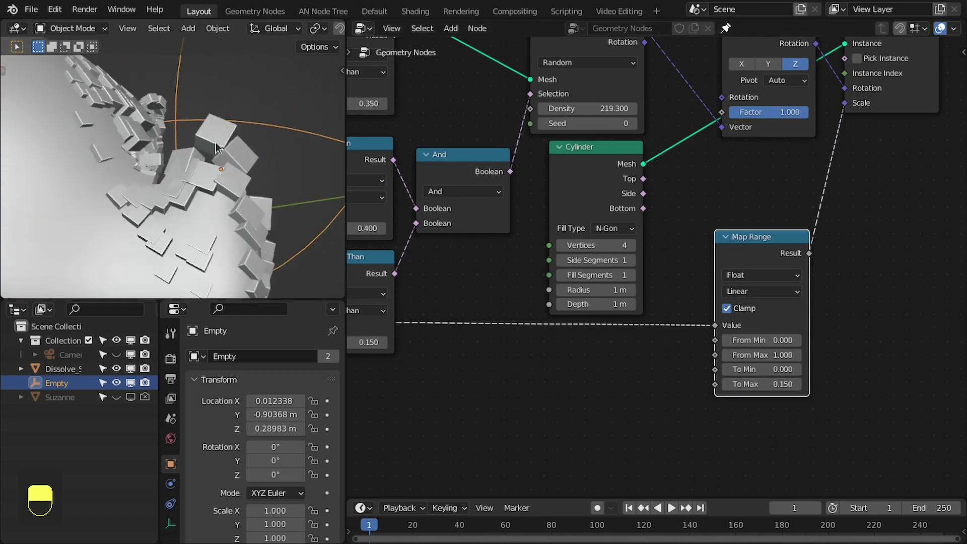
key(ctrl+space)
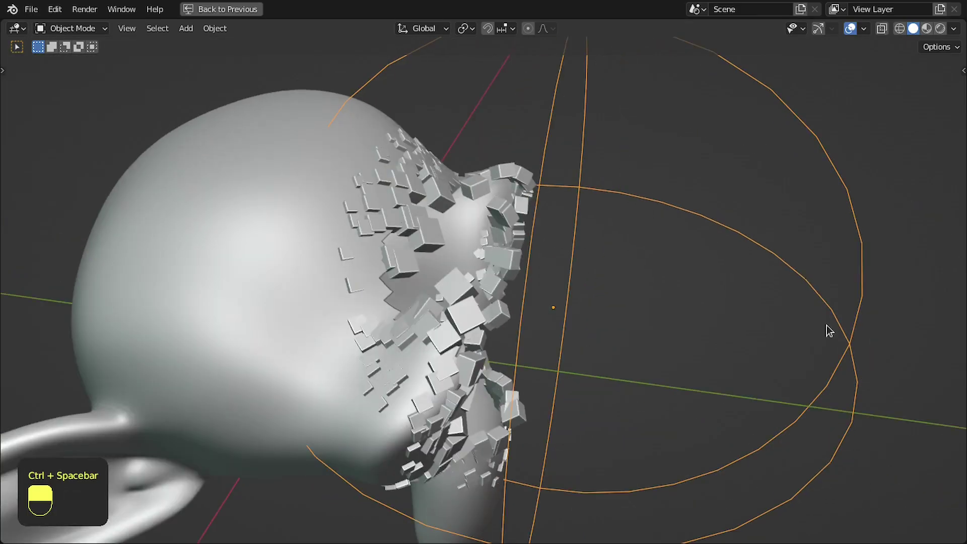
key(ctrl+space)
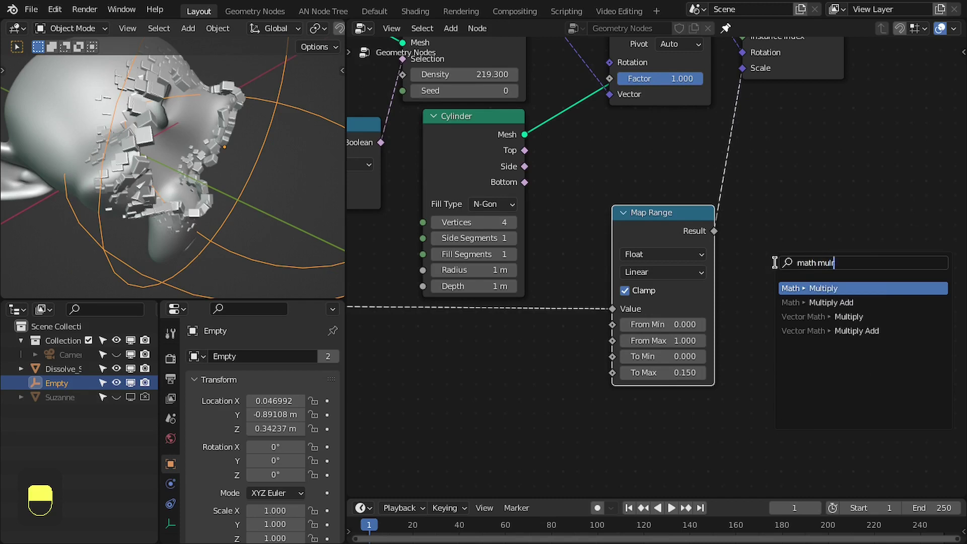
click(775, 229)
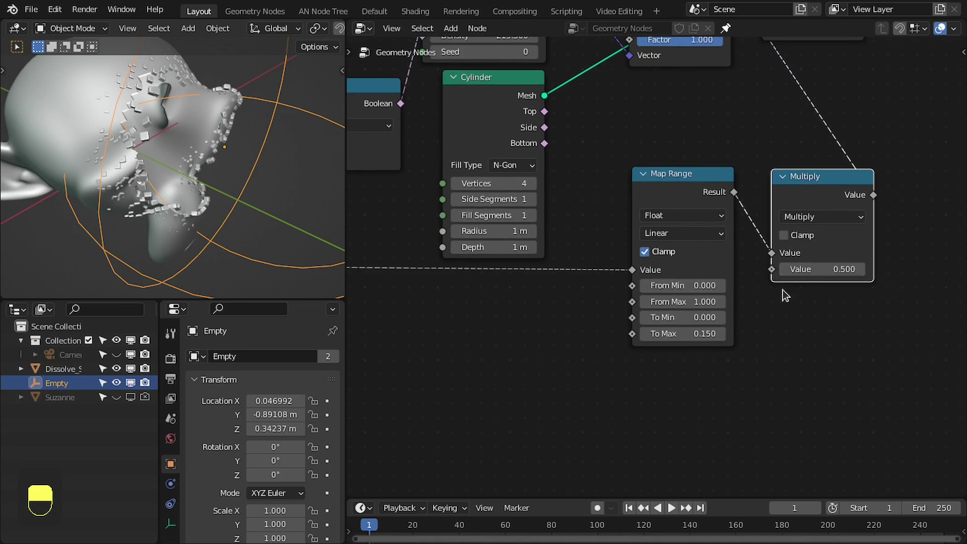
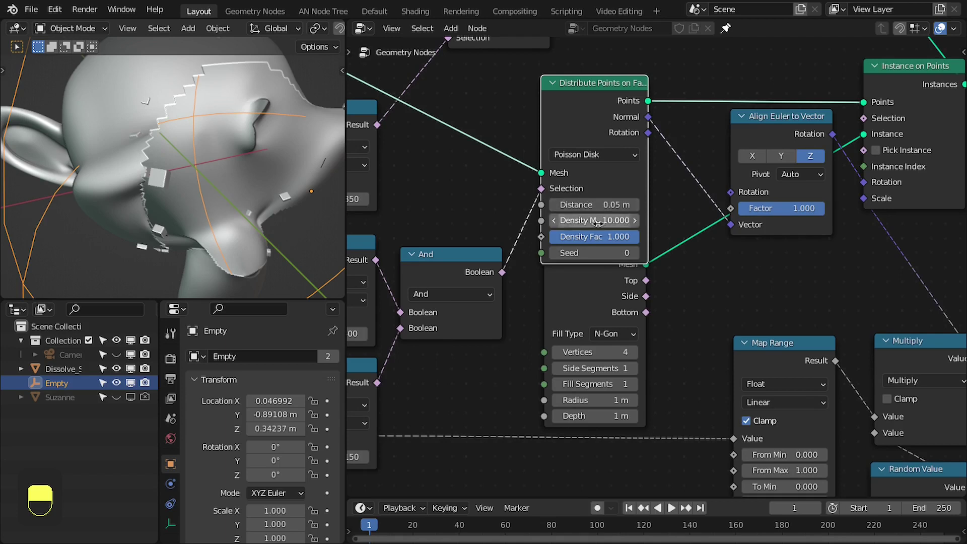
Switch Distribute Points on Faces to Poisson Disk with Distance 0.05 m and Density Max 5000.
key(KP_0)
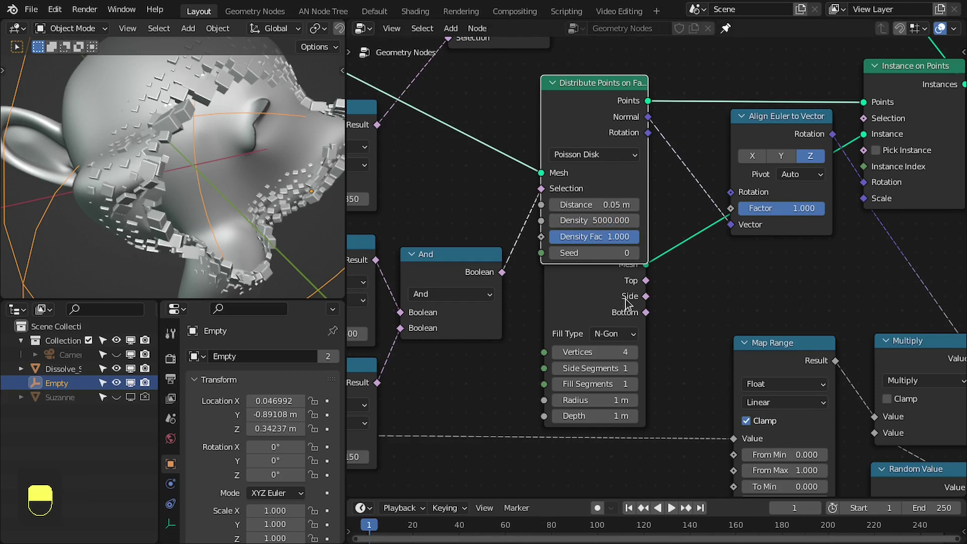
click(626, 283)
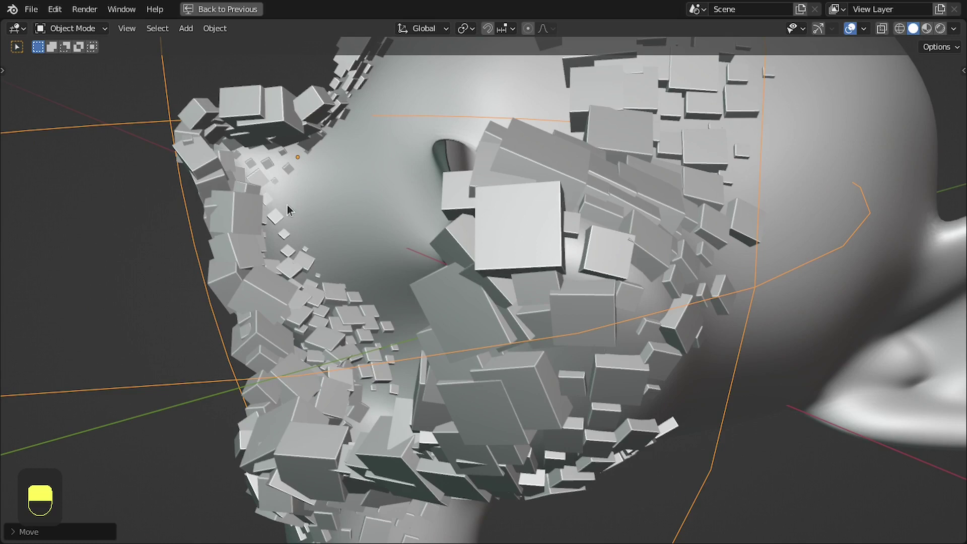
Convert cube edges via Mesh to Curve and Curve to Mesh with a Curve Circle profile, resolution 5, radius 0.015 m.
key(ctrl+space)
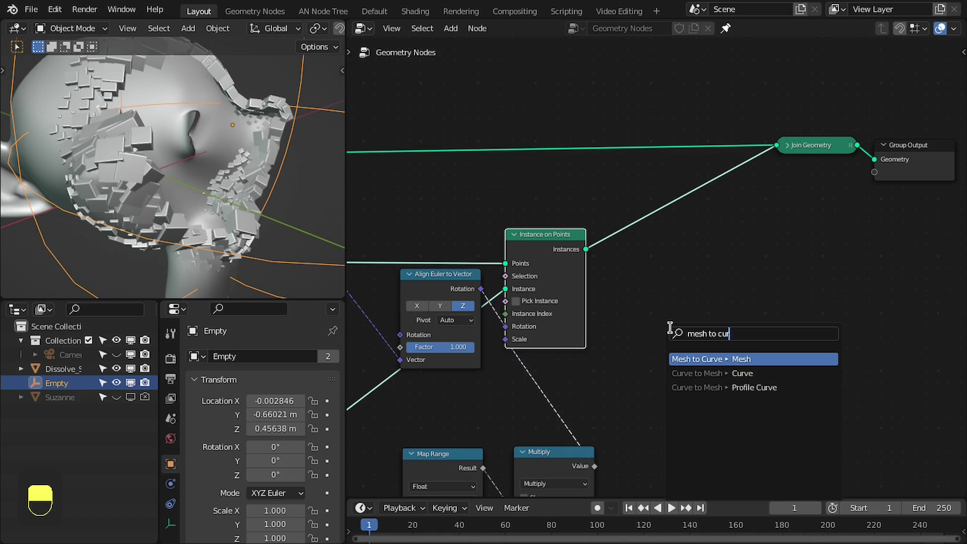
click(781, 319)
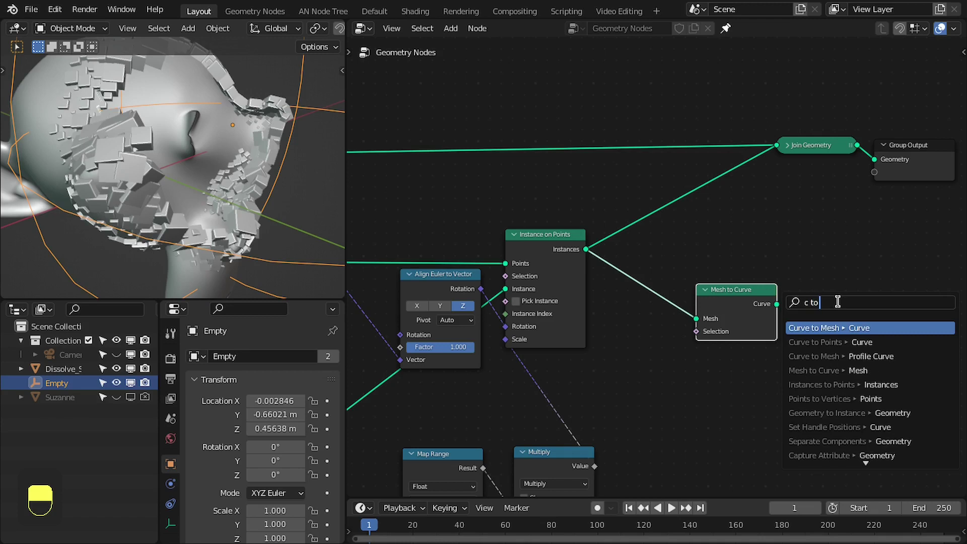
drag(838, 304, 737, 363)
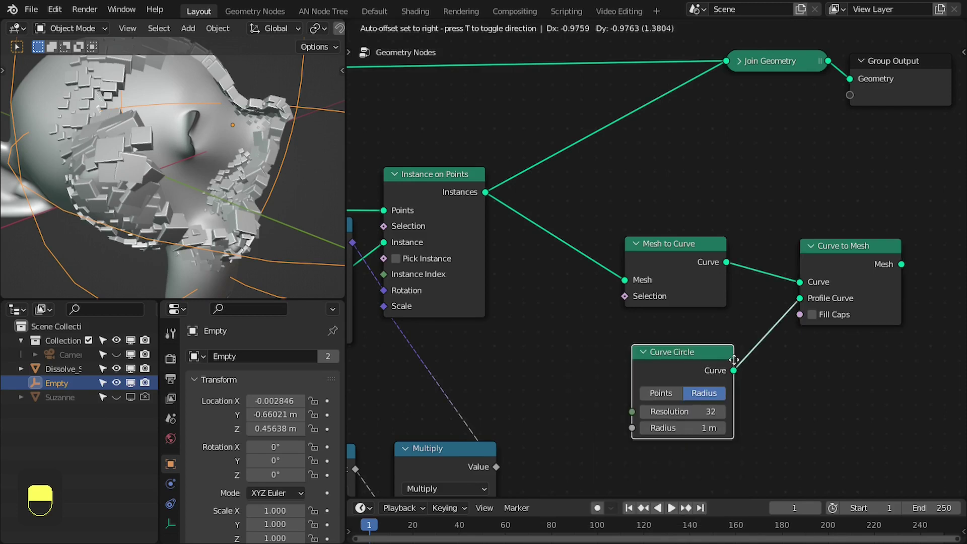
click(763, 332)
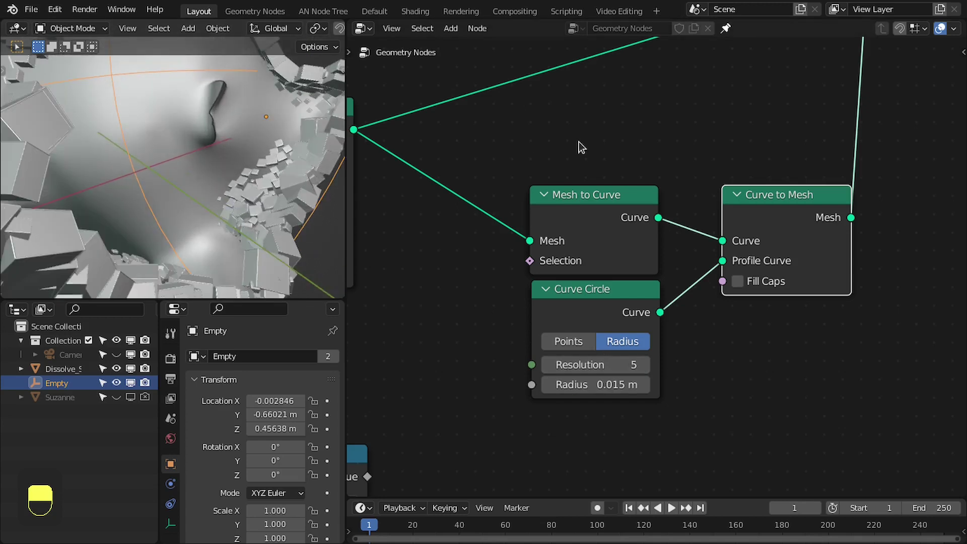
Connect the tube mesh into Join Geometry for the output.
drag(675, 114, 427, 20)
drag(428, 20, 276, 473)
In the Shading workspace add material slot 3 on the plane with a new material named Lines.
drag(276, 474, 700, 461)
drag(302, 341, 632, 50)
drag(302, 341, 681, 33)
key(z)
middle_click(681, 33)
drag(659, 36, 657, 33)
key(s)
middle_click(657, 34)
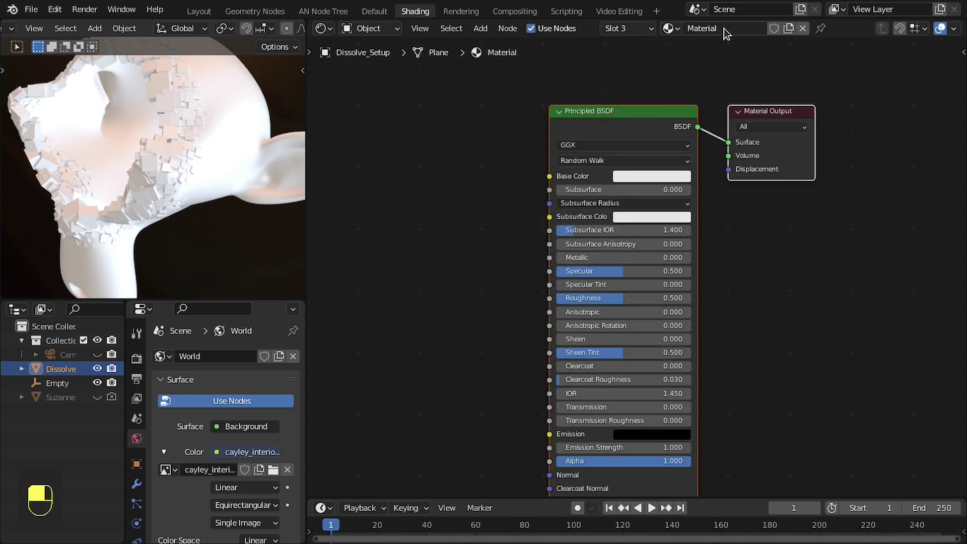
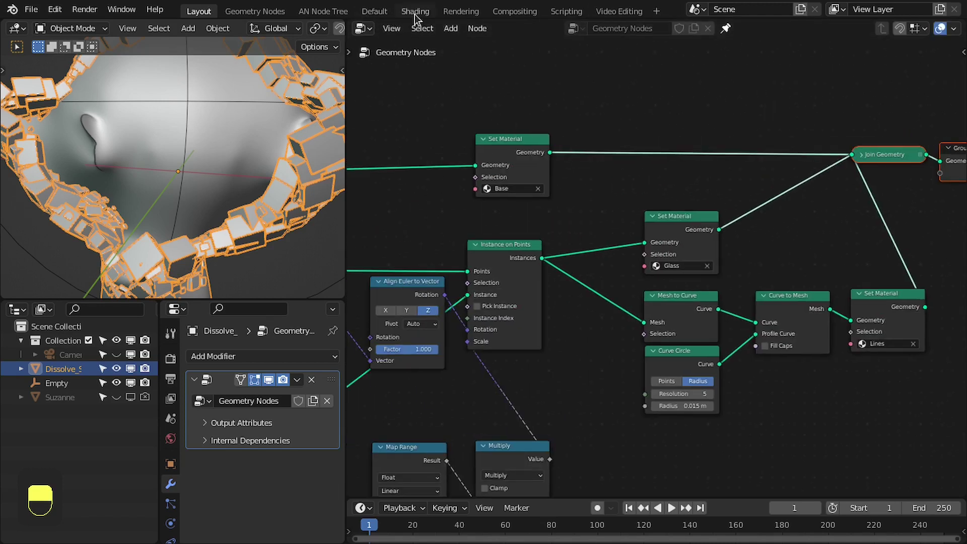
Assign Base to the mesh, Glass to the cube instances and Lines to the tubes via Set Material nodes.
drag(374, 61, 618, 33)
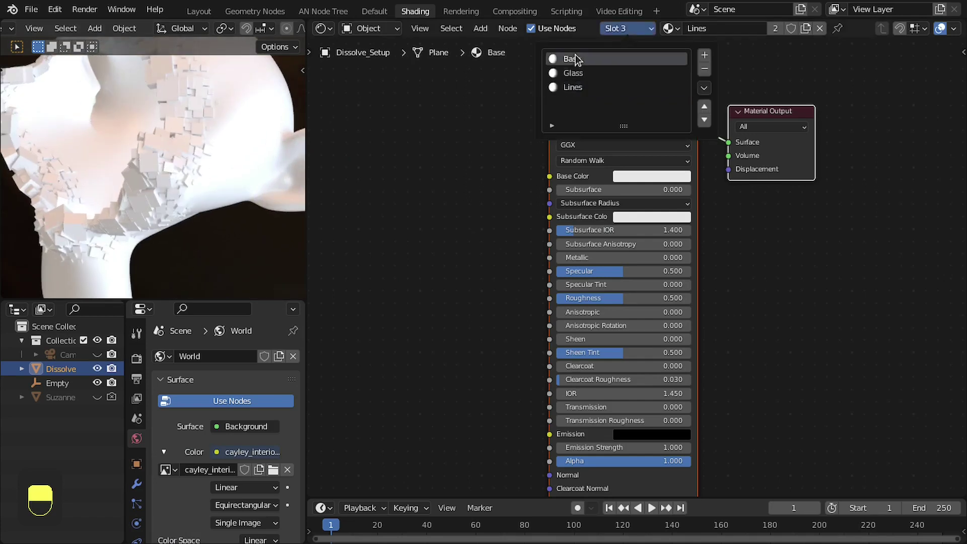
Set the Base material to a near-black colour with Principled BSDF roughness 0.25.
drag(473, 137, 651, 320)
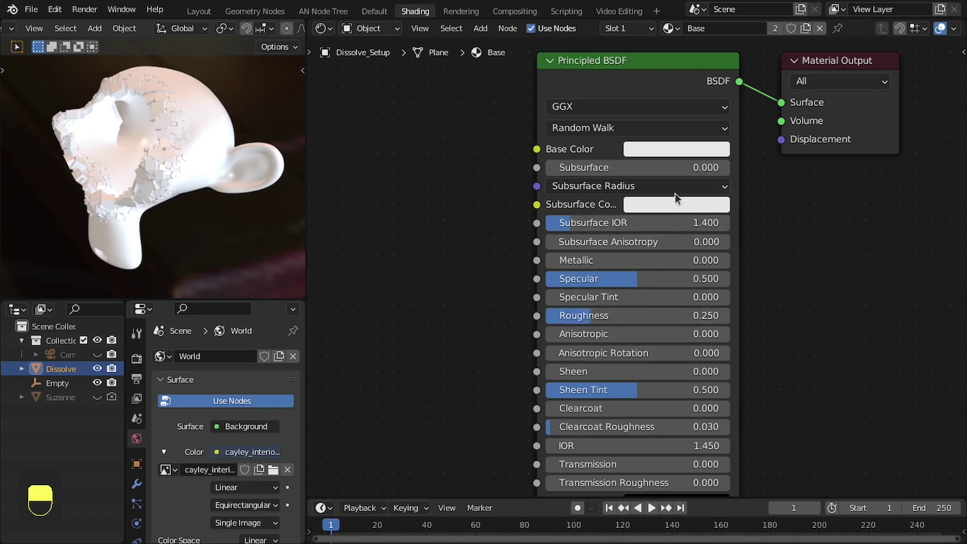
drag(675, 156, 882, 147)
key(n)
drag(866, 155, 627, 33)
key(n)
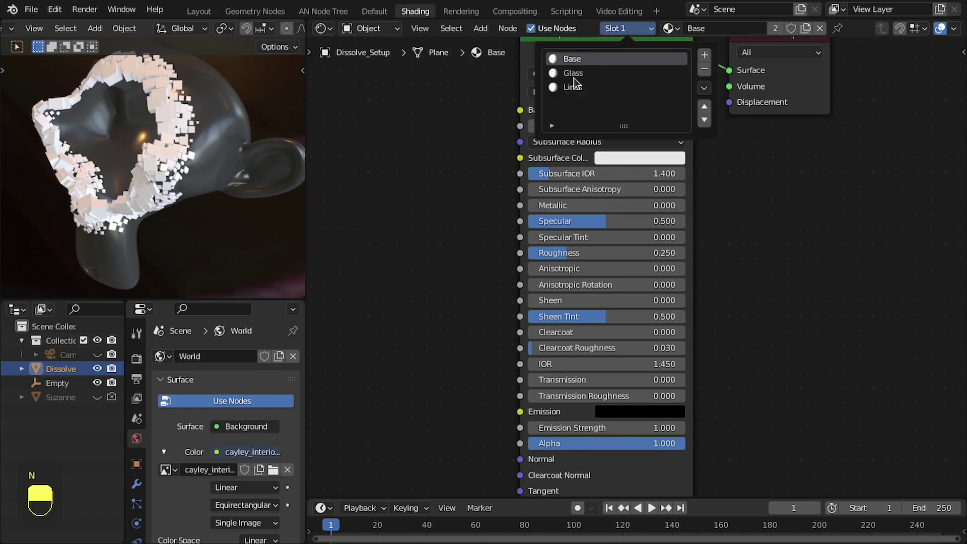
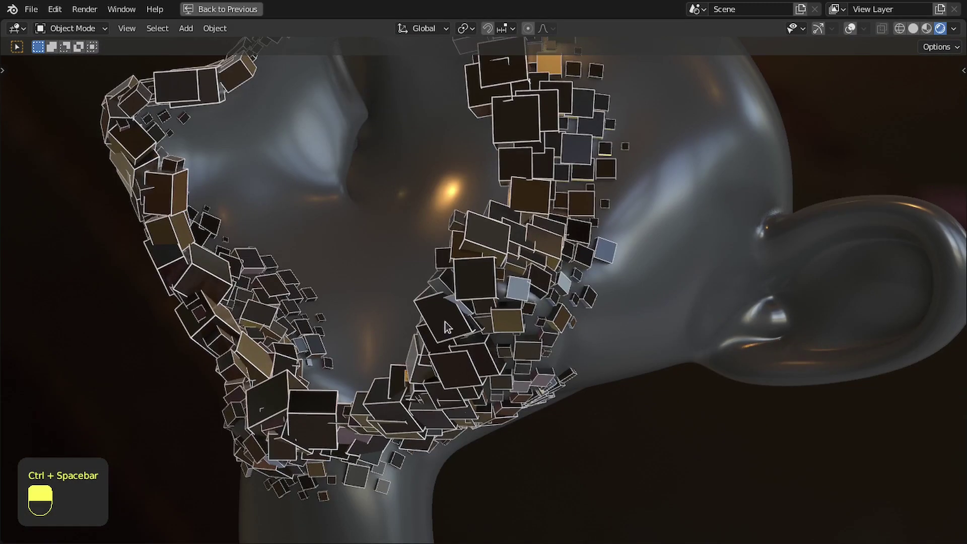
Set the Glass material to Transmission 1.0 and Roughness 0.145 after inspecting the cubes.
key(n)
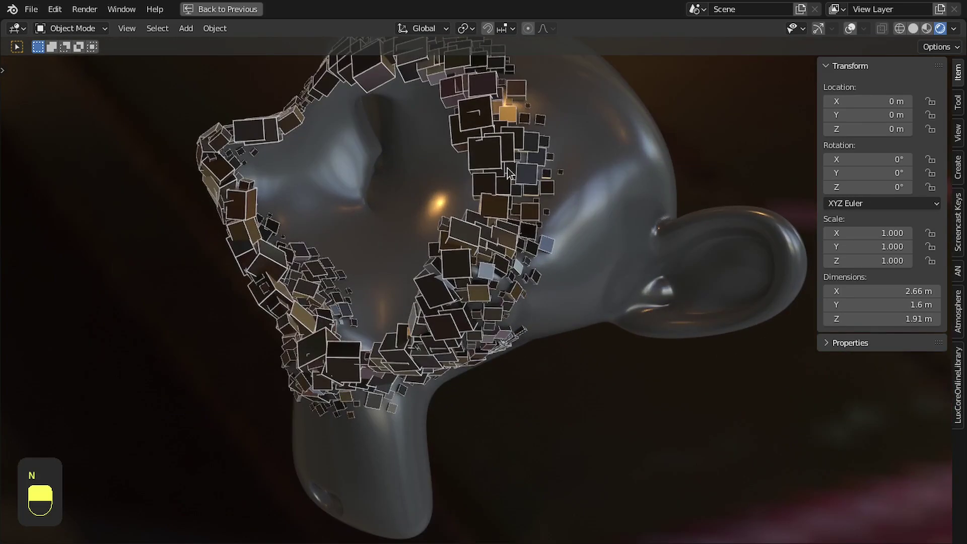
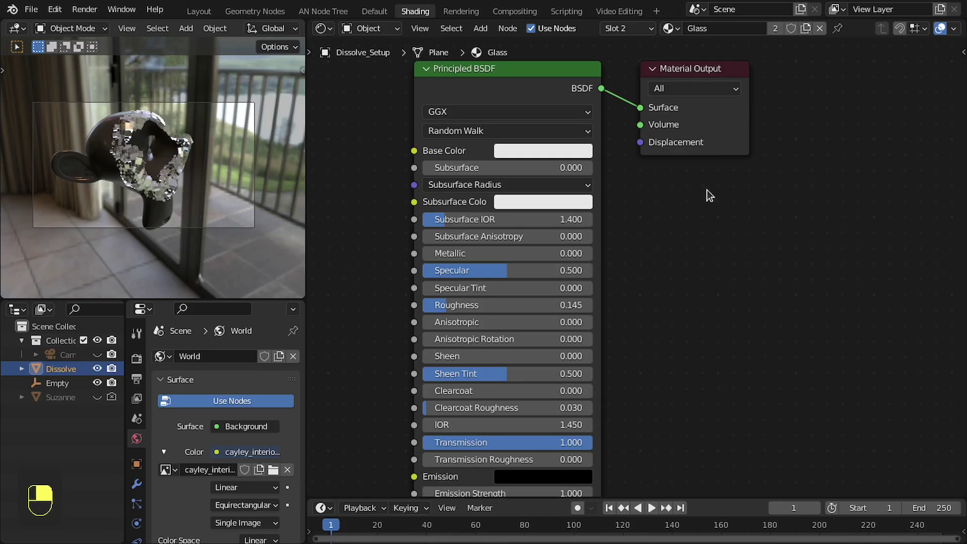
Navigate the viewport and properties panels to reach the Eevee render settings.
drag(900, 92, 891, 141)
drag(891, 141, 893, 165)
middle_click(893, 165)
drag(893, 165, 151, 441)
key(n)
drag(722, 265, 152, 440)
drag(722, 265, 218, 414)
drag(219, 415, 639, 35)
Enable Bloom so the glassy rim blocks gain glowing highlights.
drag(639, 34, 872, 147)
key(n)
drag(905, 237, 872, 147)
drag(904, 237, 676, 38)
key(n)
drag(179, 415, 173, 393)
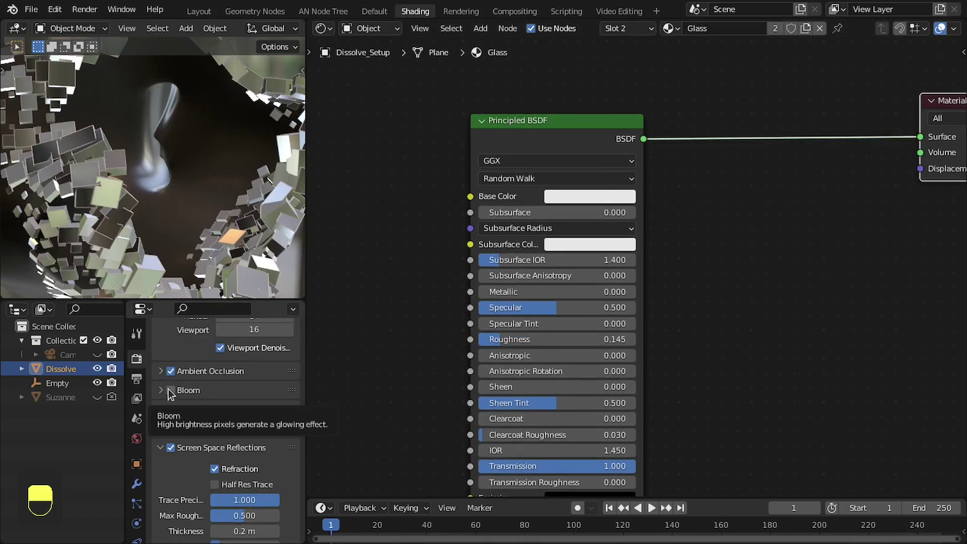
drag(164, 395, 70, 171)
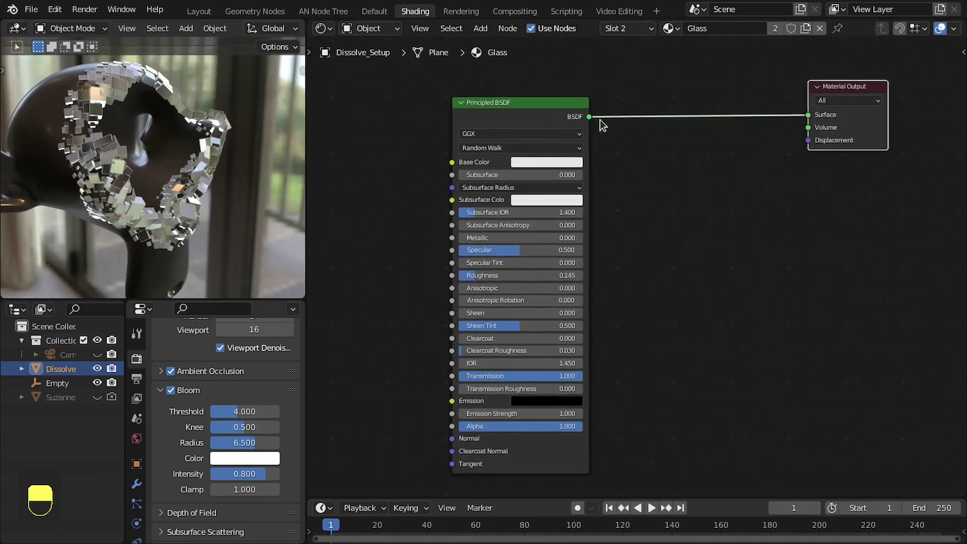
Insert an Add Shader between the Glass Principled BSDF and the Material Output.
key(shift+a)
key(d)
right_click(736, 124)
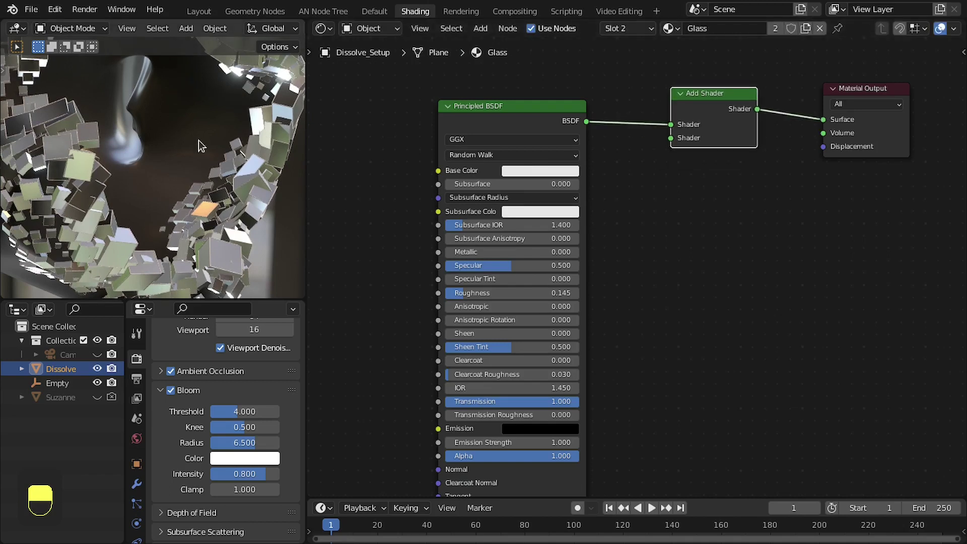
drag(98, 158, 730, 208)
drag(159, 161, 730, 208)
drag(159, 162, 285, 138)
Add a cyan Transparent BSDF into the Add Shader's second input.
key(m)
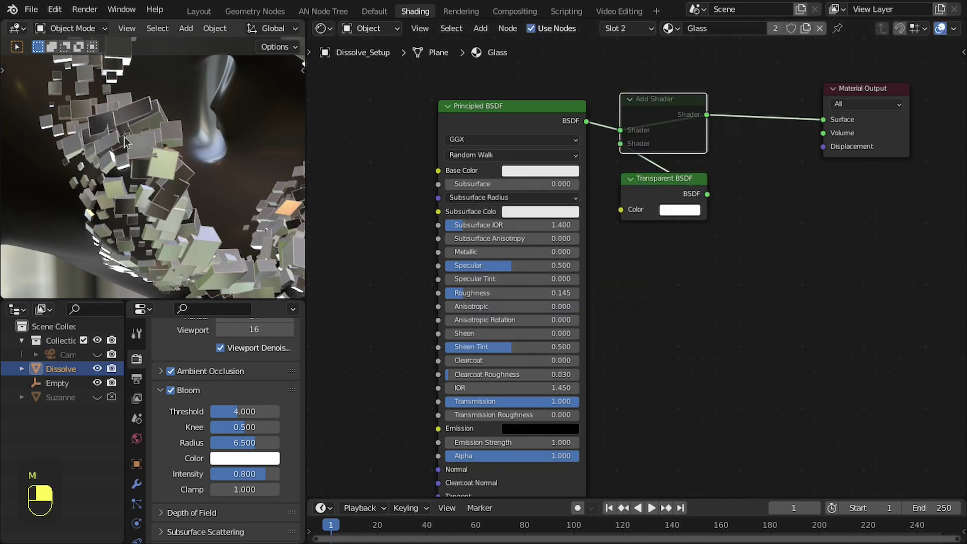
middle_click(663, 121)
key(m)
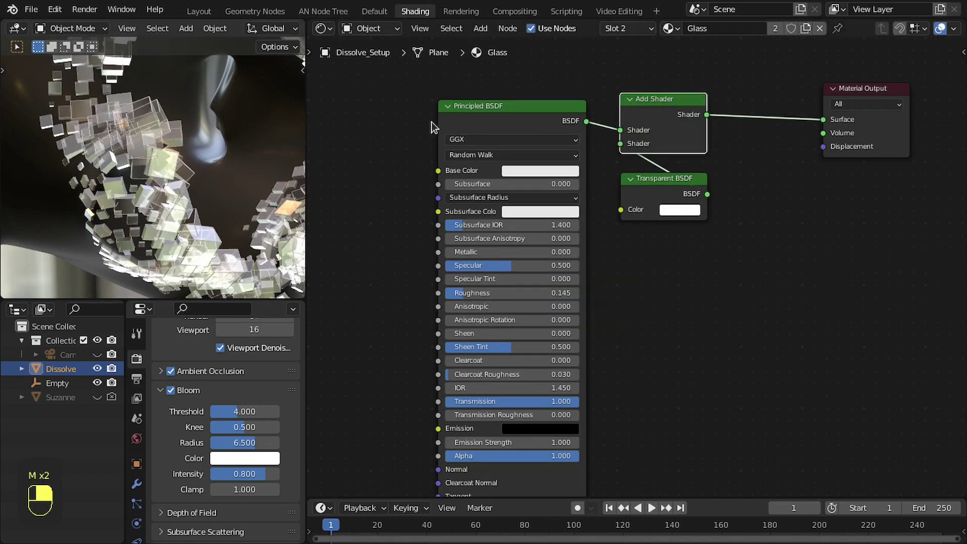
drag(711, 184, 690, 147)
middle_click(690, 146)
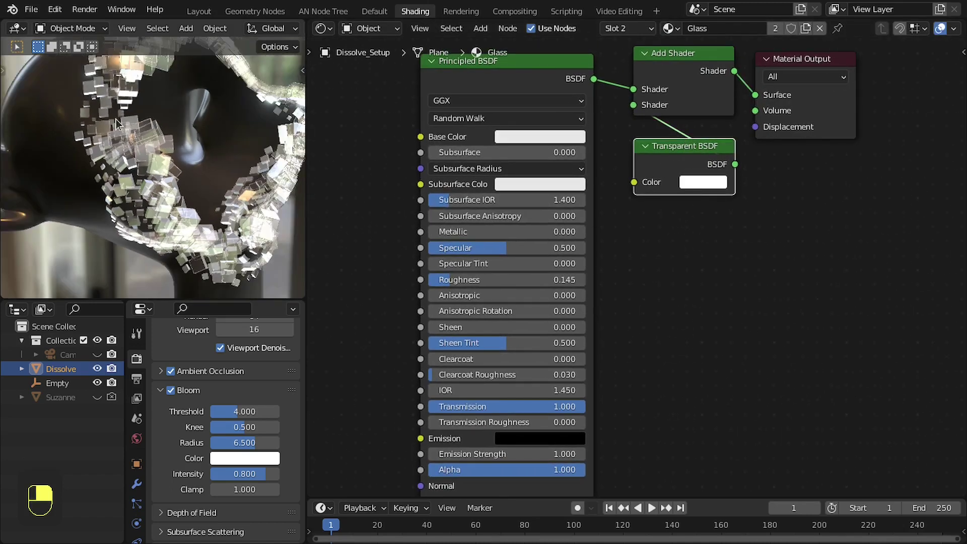
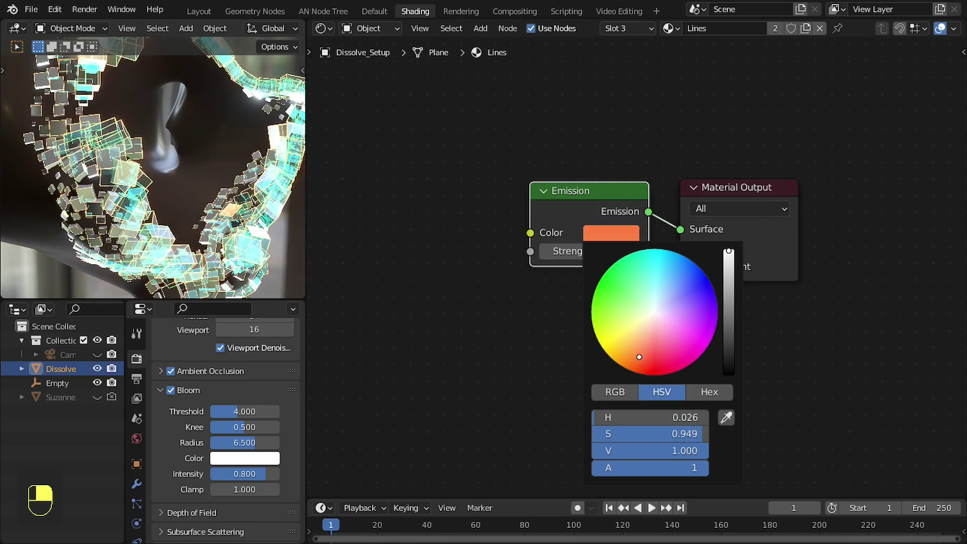
Give the Lines material an orange Emission colour and tweak the glass cyan tint.
click(642, 31)
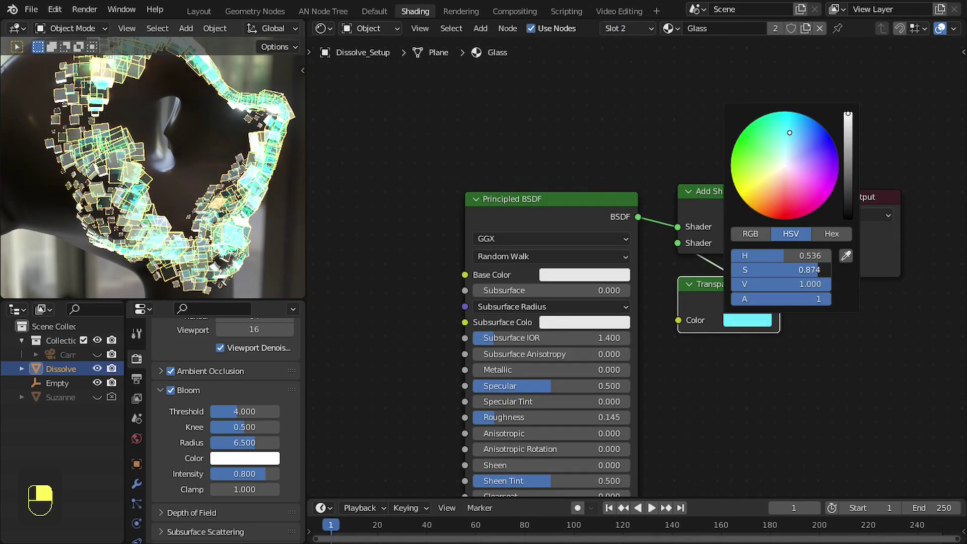
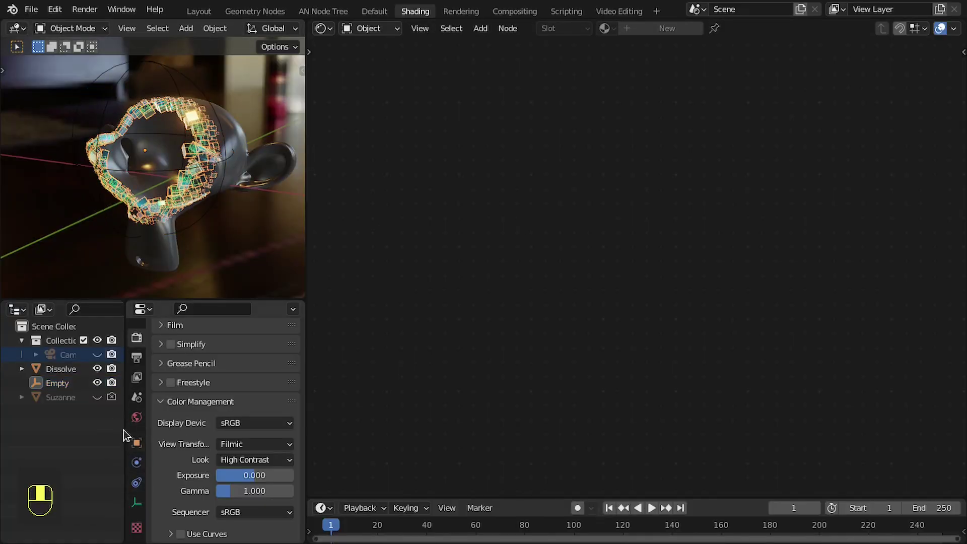
Select the camera and open its lens settings for Depth of Field.
click(143, 526)
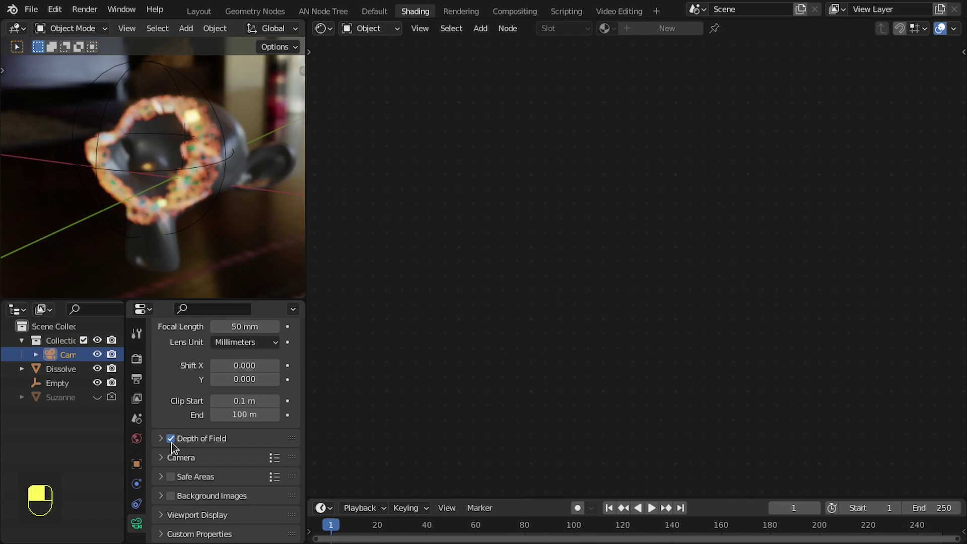
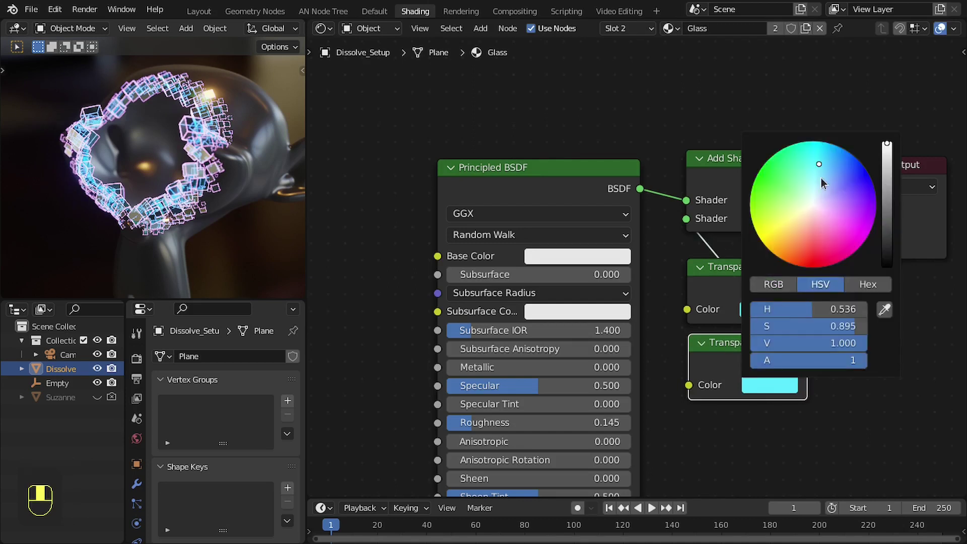
Duplicate the Transparent BSDF with a purple tint and check the result in camera view.
drag(224, 140, 722, 311)
drag(722, 312, 174, 161)
middle_click(208, 13)
drag(208, 12, 618, 331)
key(KP_0)
key(z)
key(z)
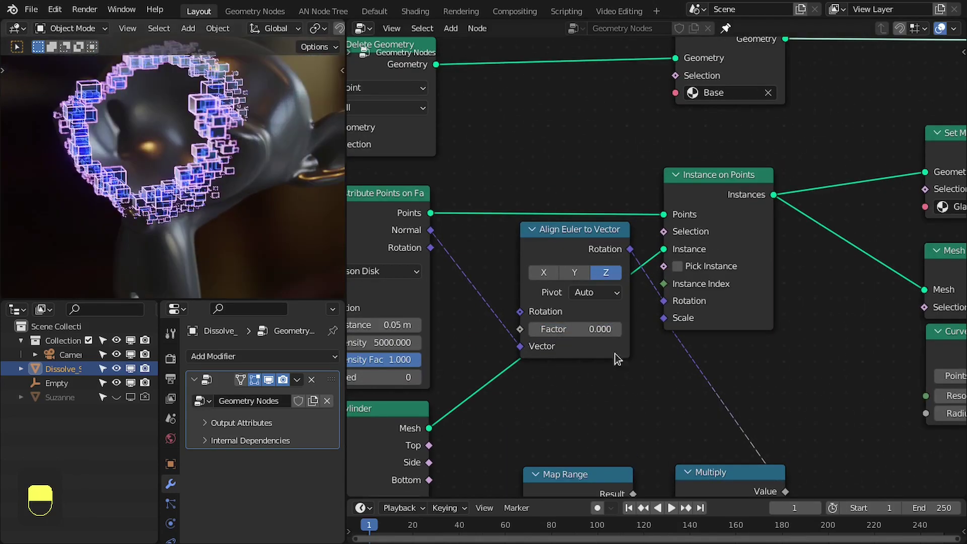